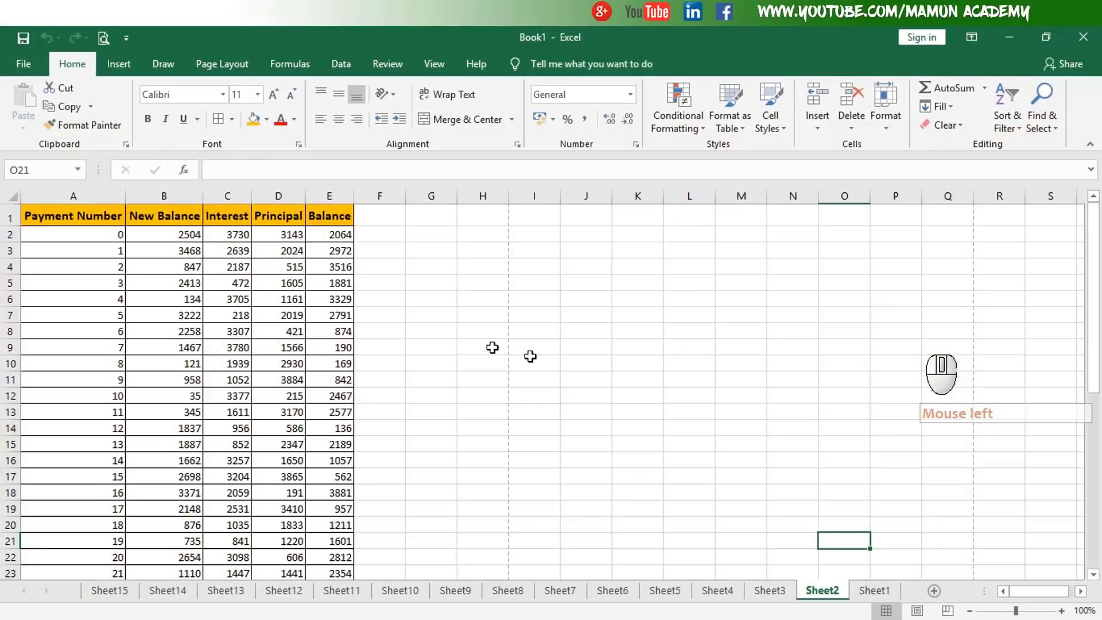
Step: Switch to Sheet15, glance at the File > Print preview and return to the worksheet
left_click(604, 325)
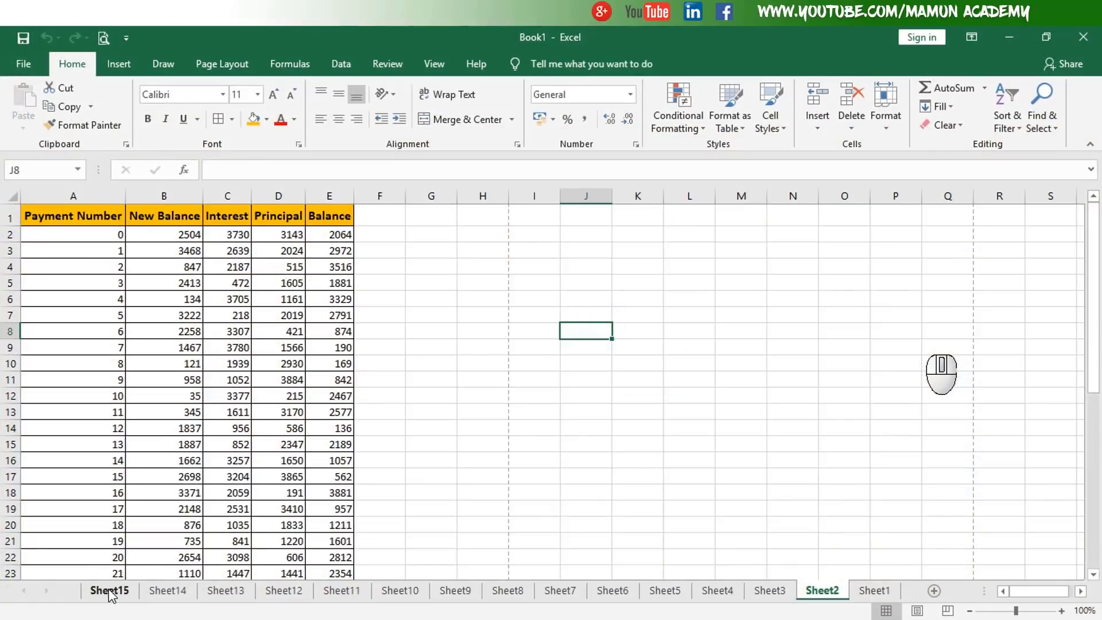
left_click(115, 593)
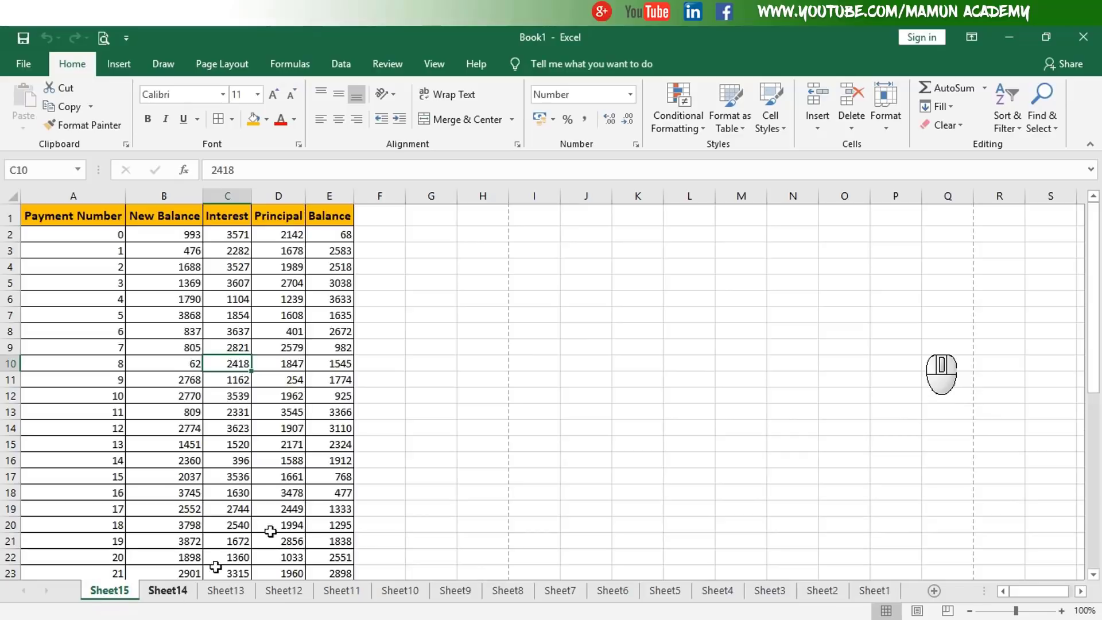
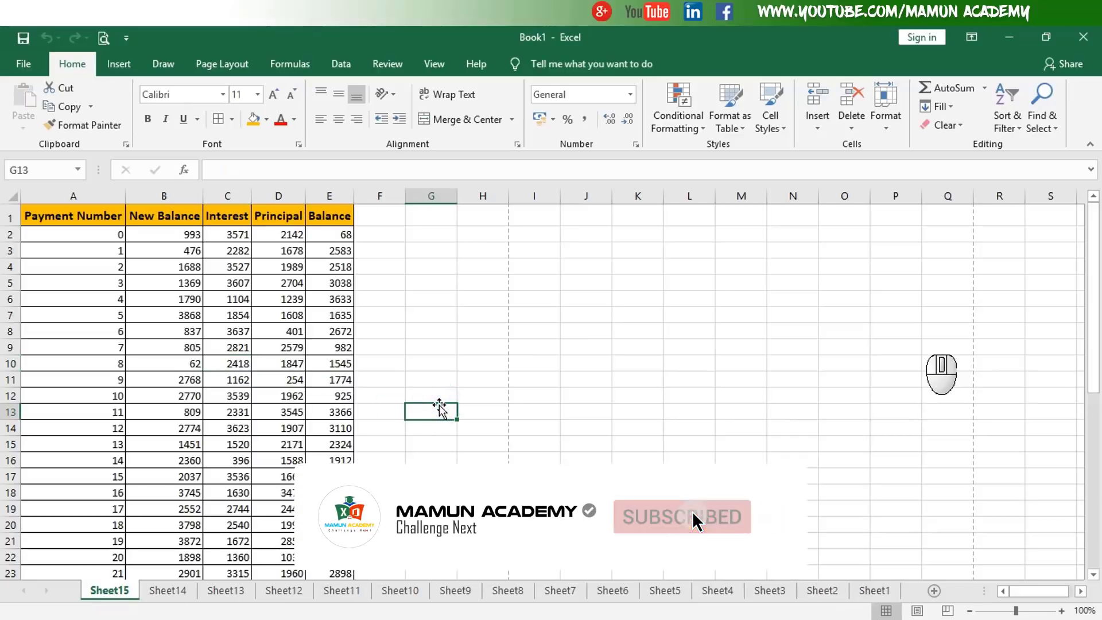
left_click(891, 594)
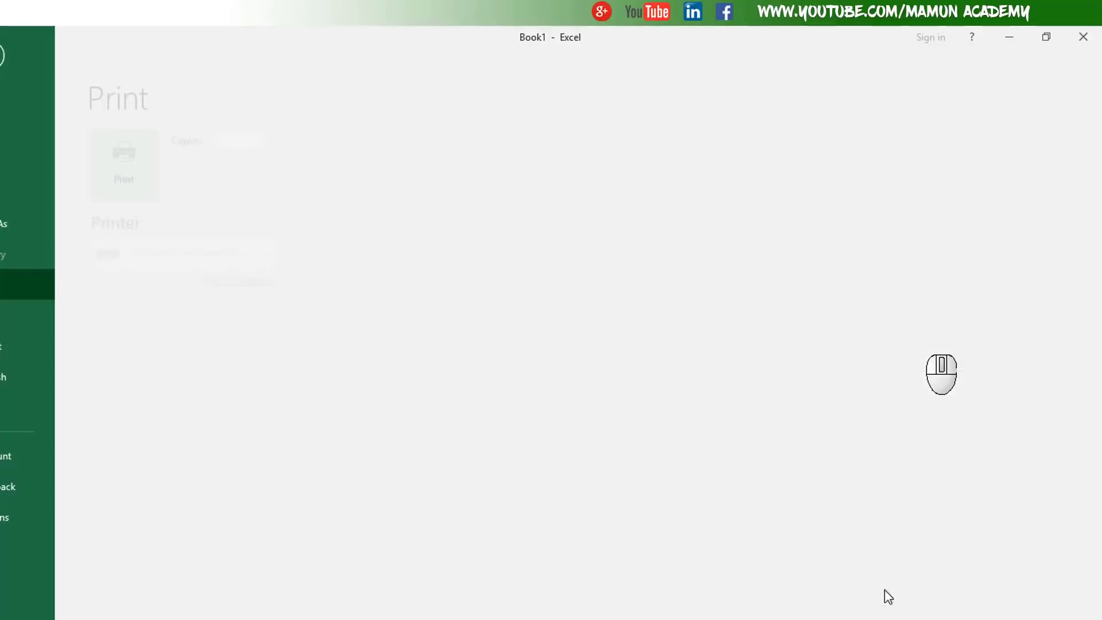
key("Escape")
Step: Check another sheet's print preview with Ctrl+P, escape, and return to Sheet15
left_click(820, 591)
key("ctrl+p")
key("Escape")
left_click(122, 593)
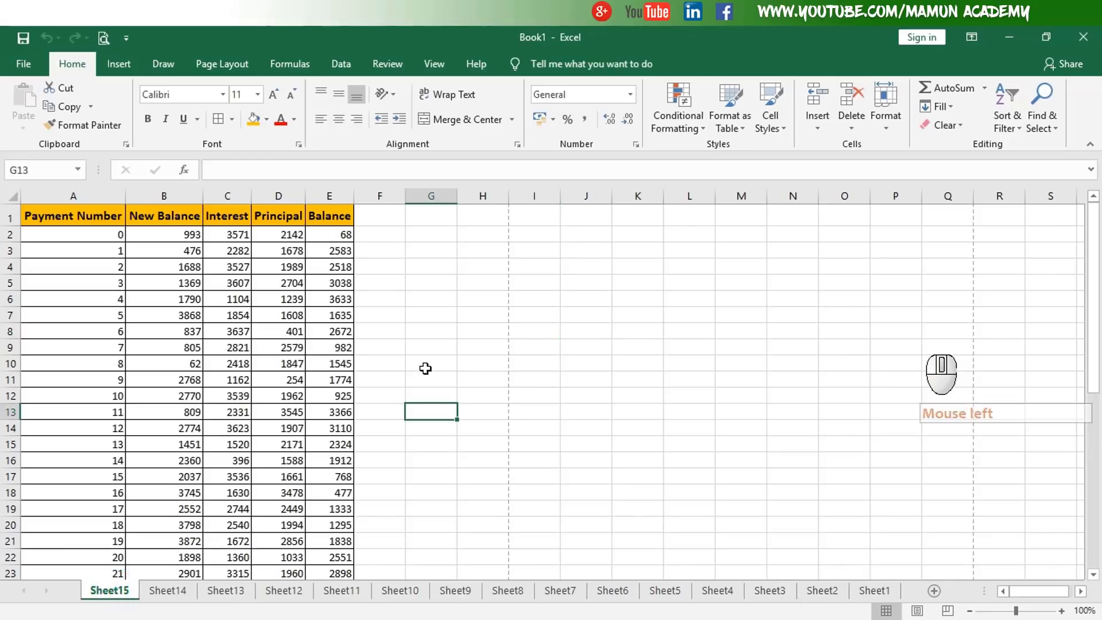
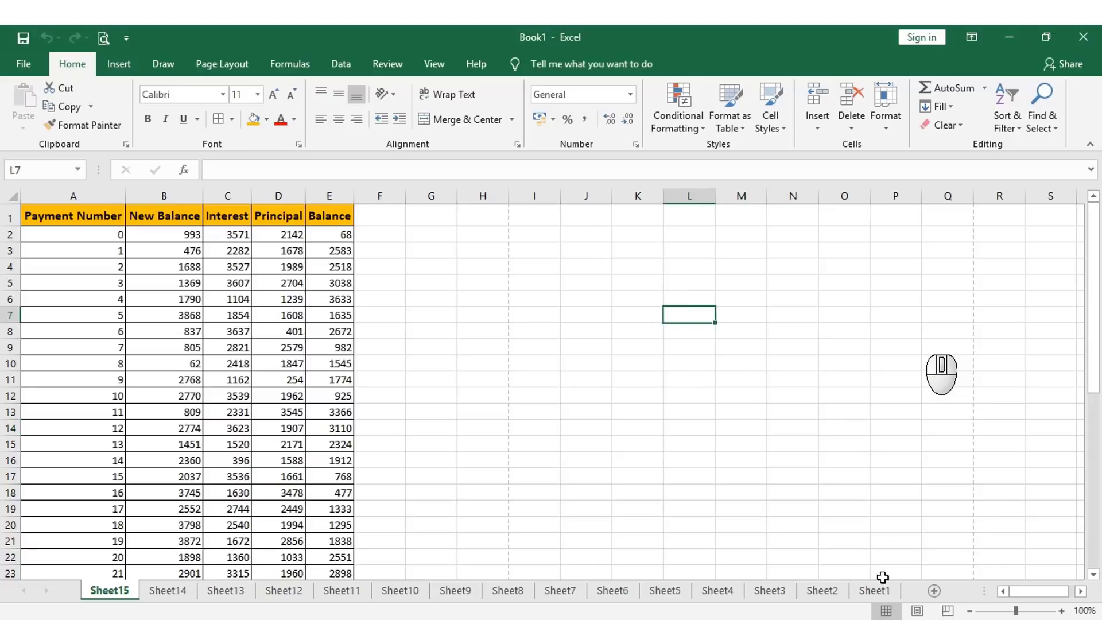
Step: Browse between the Sheet1 and Sheet15 tabs to compare their payment tables, ending on Sheet15
left_click(887, 595)
left_click(115, 600)
left_click(886, 601)
left_click(133, 594)
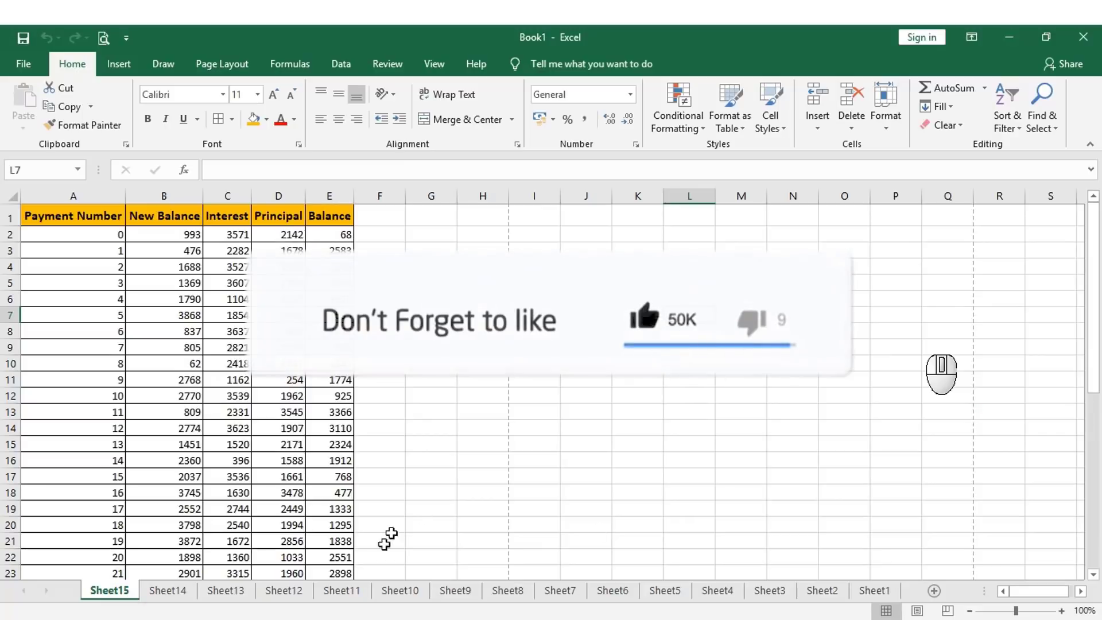
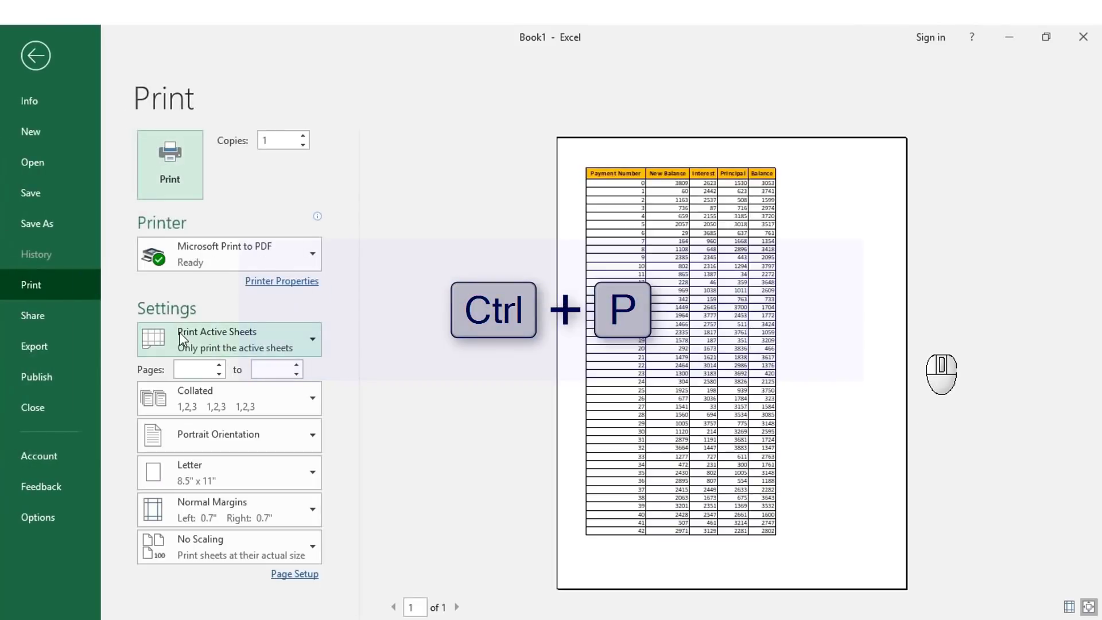
left_click(261, 338)
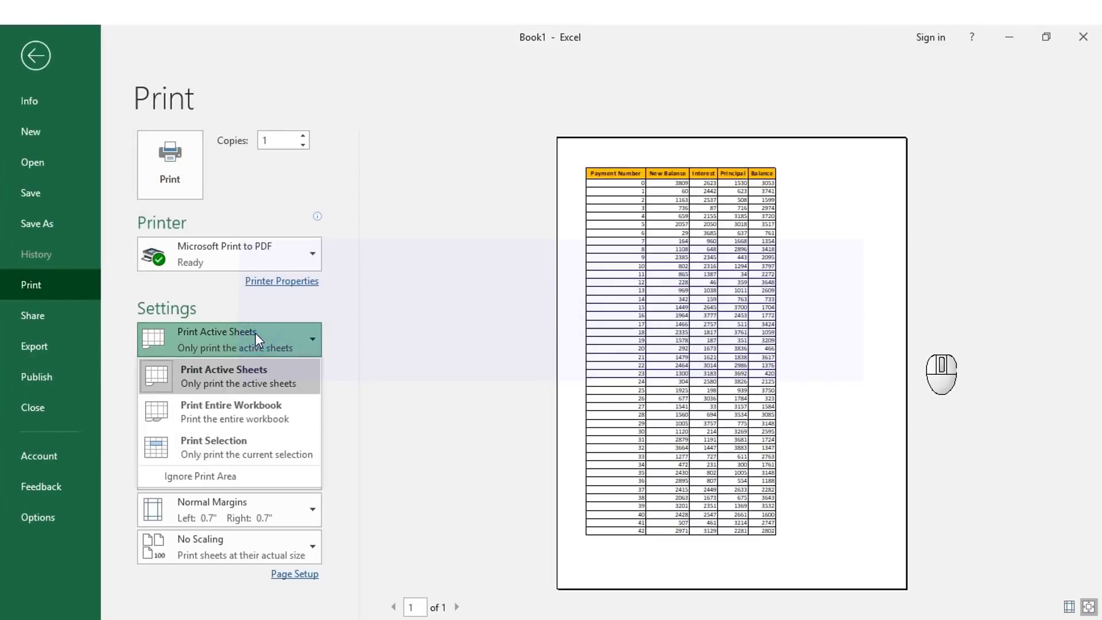
key("Escape")
key("Escape")
left_click(577, 460)
key("Escape")
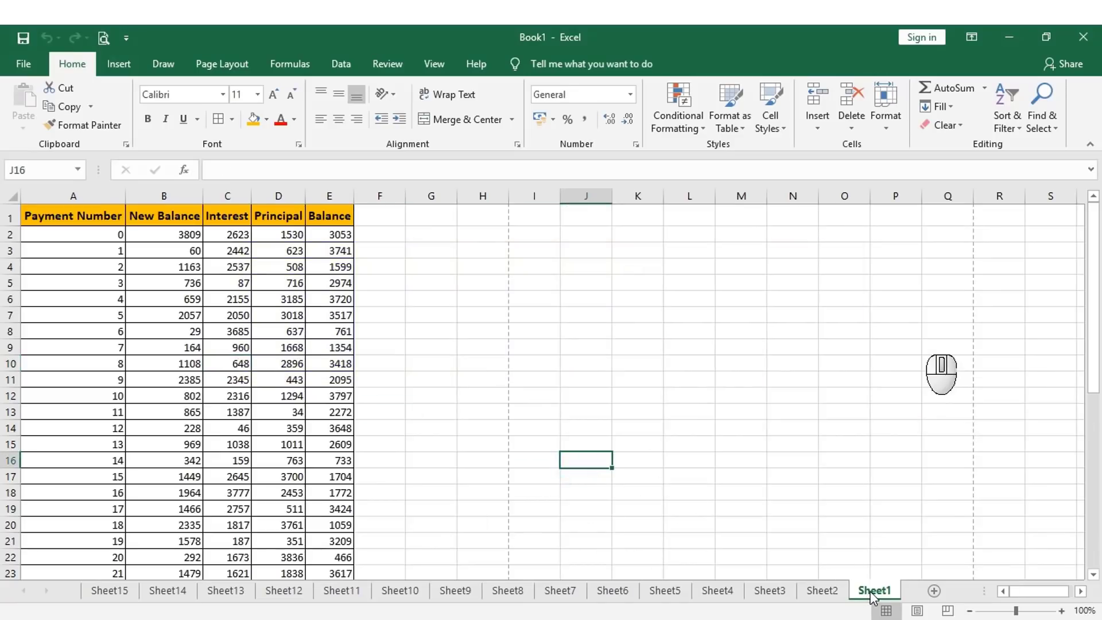
Step: Switch to Sheet8 and preview it as a single page set to print the active sheet only
left_click(519, 597)
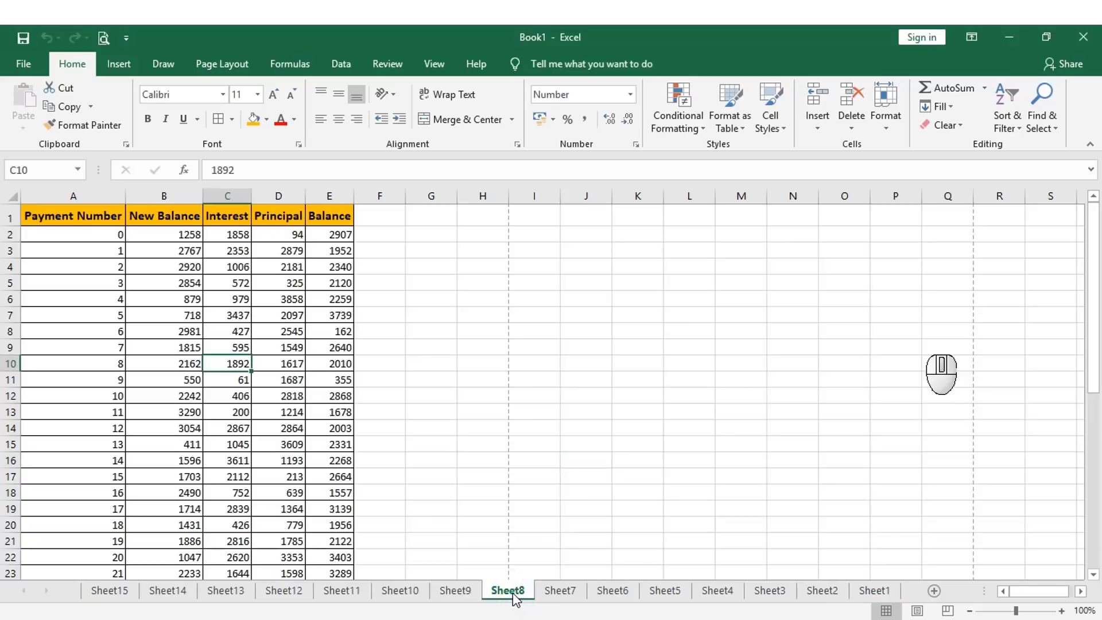
key("ctrl+p")
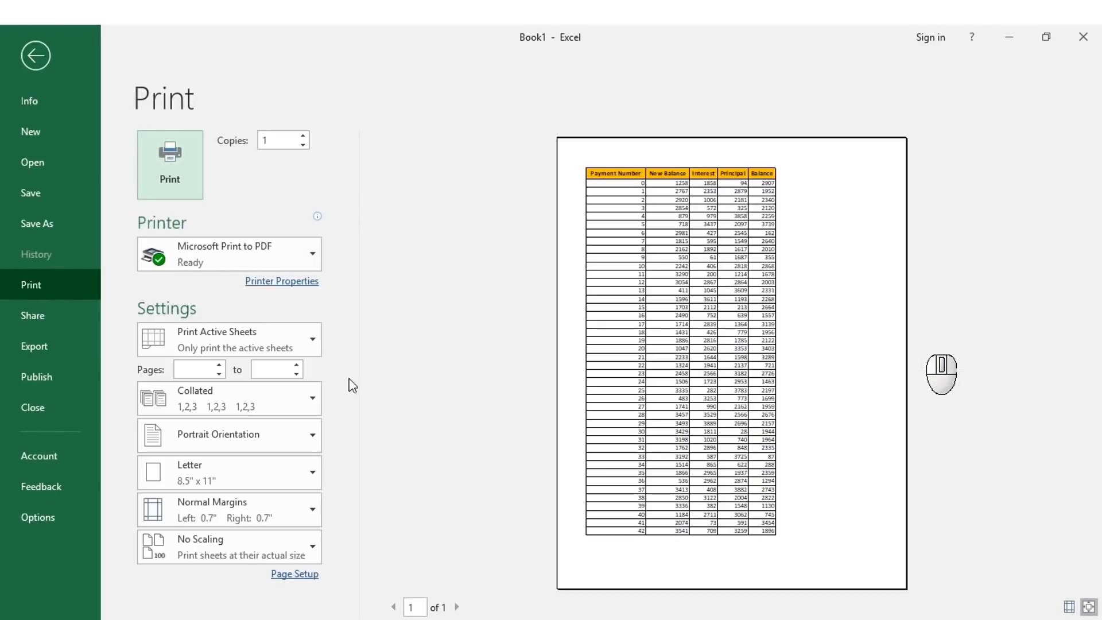
left_click(286, 349)
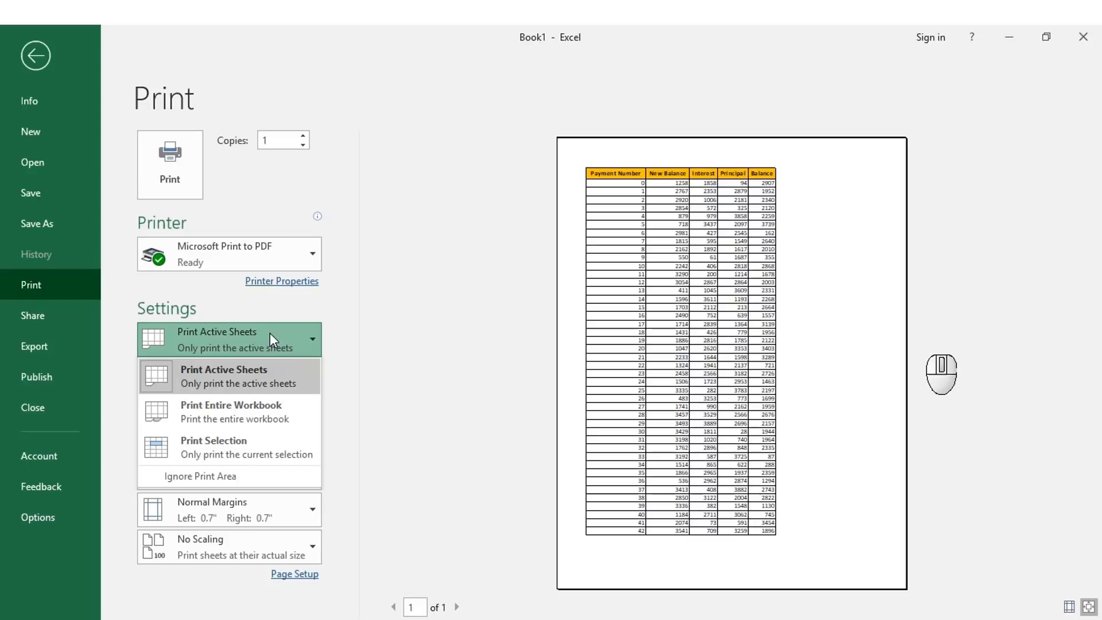
key("Escape")
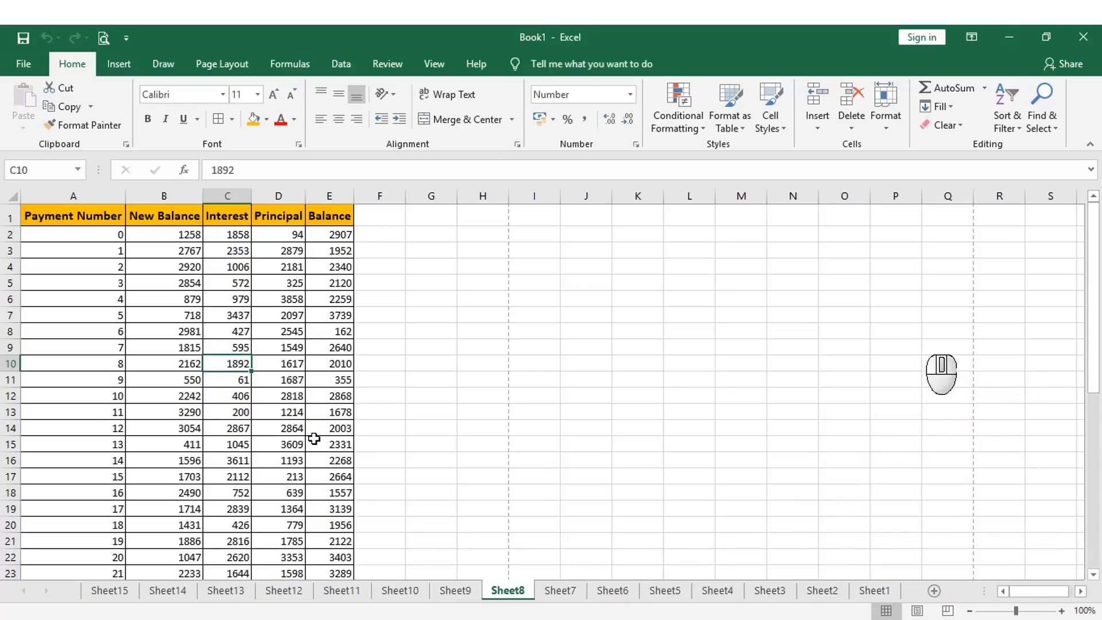
Step: Reopen the print preview, inspect the print-what choices again and return to the sheet
key("ctrl+p")
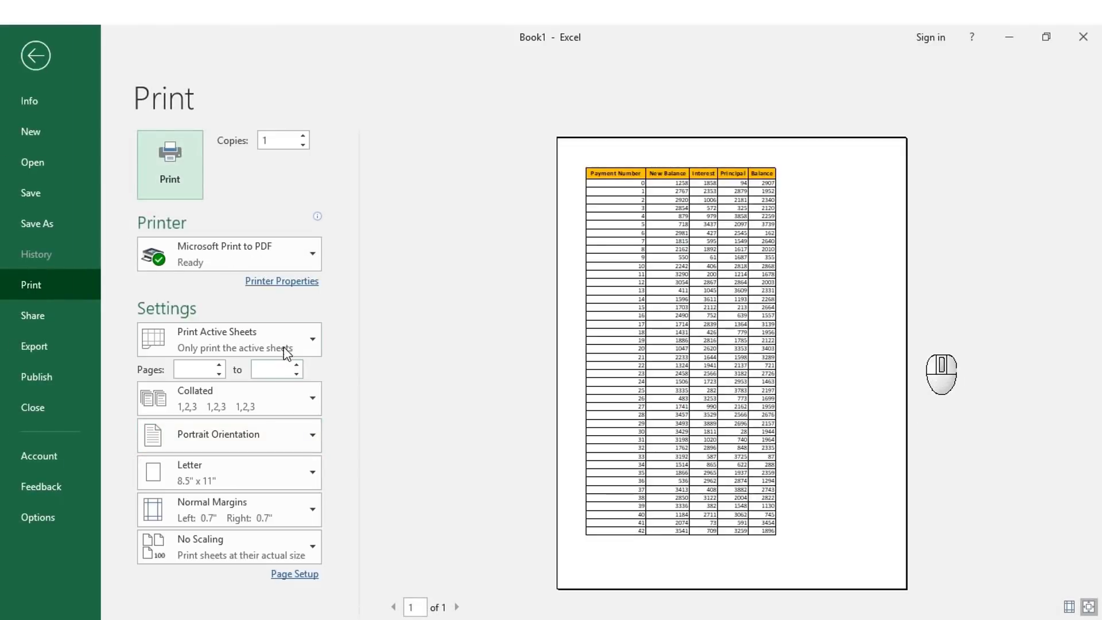
left_click(291, 348)
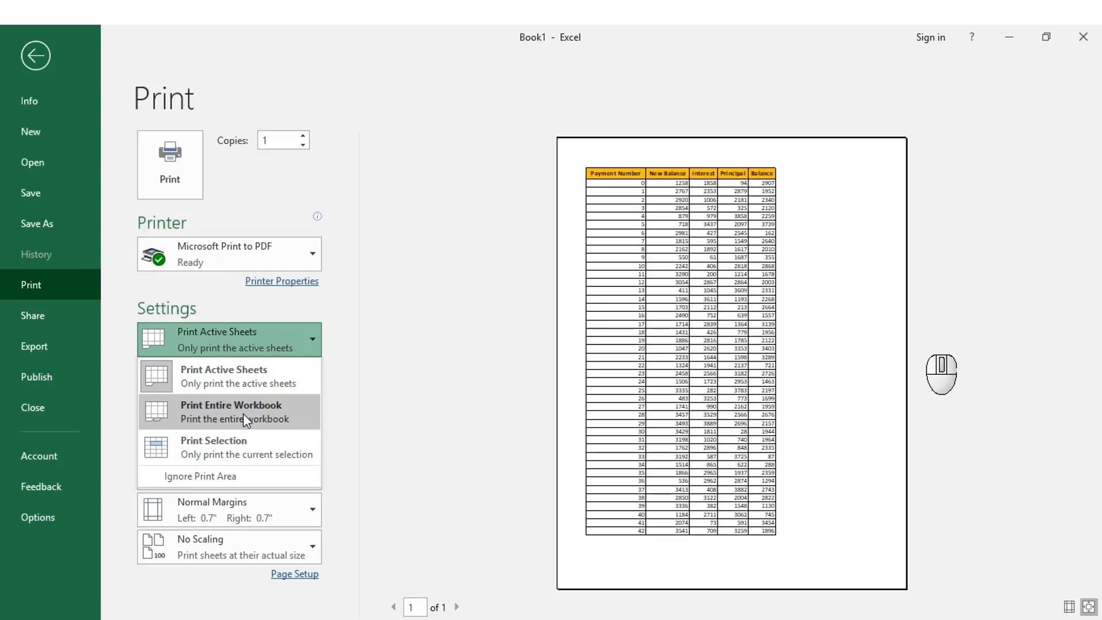
key("Escape")
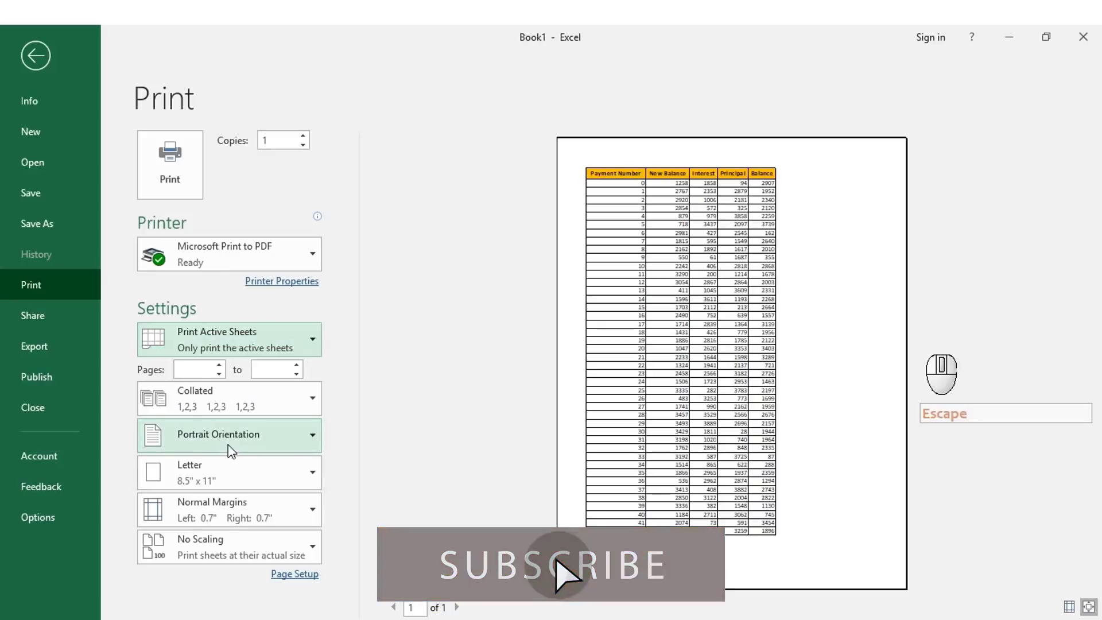
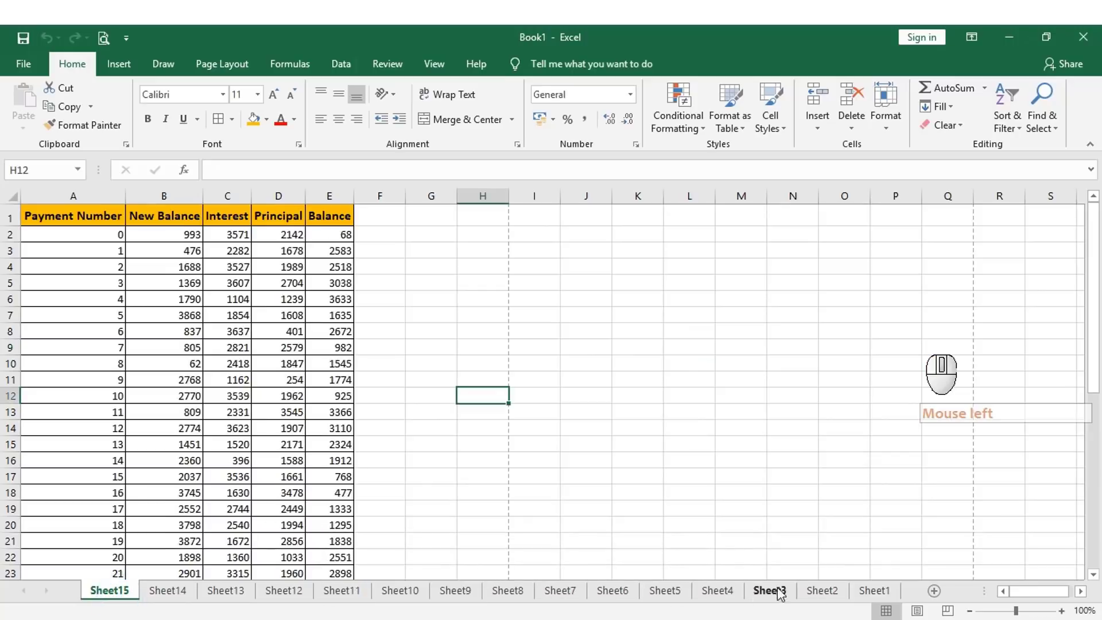
left_click(890, 587)
left_click(883, 594)
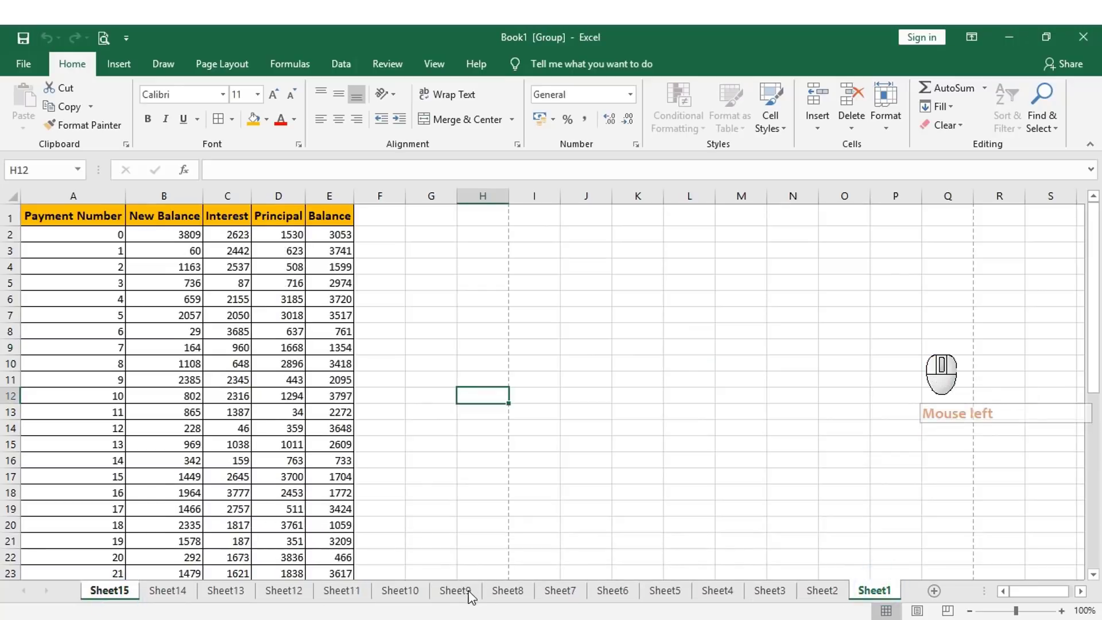
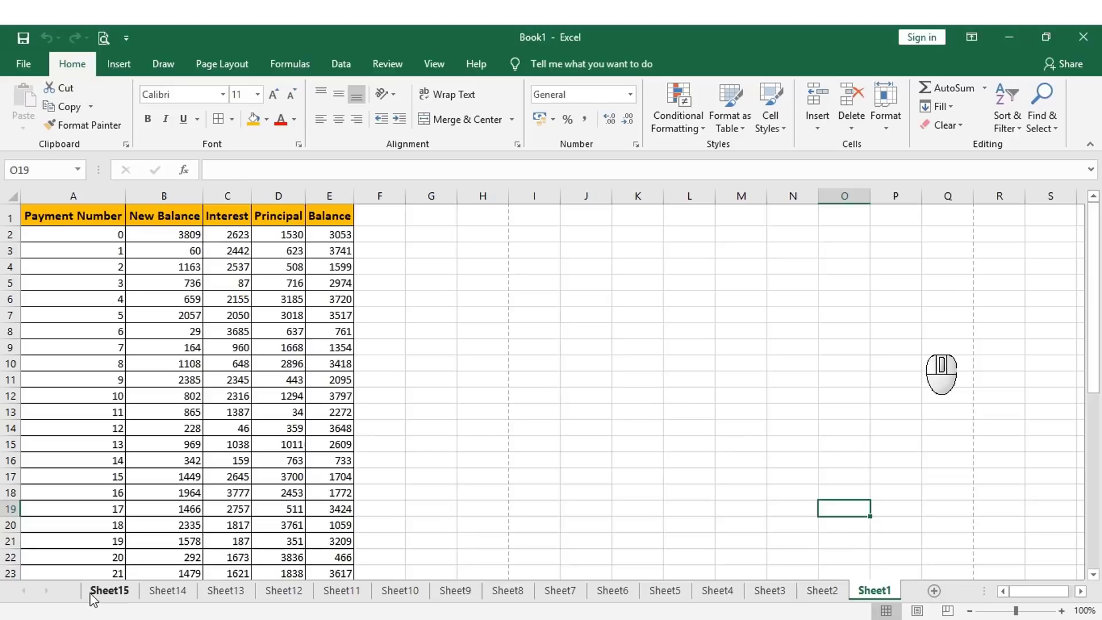
left_click(94, 598)
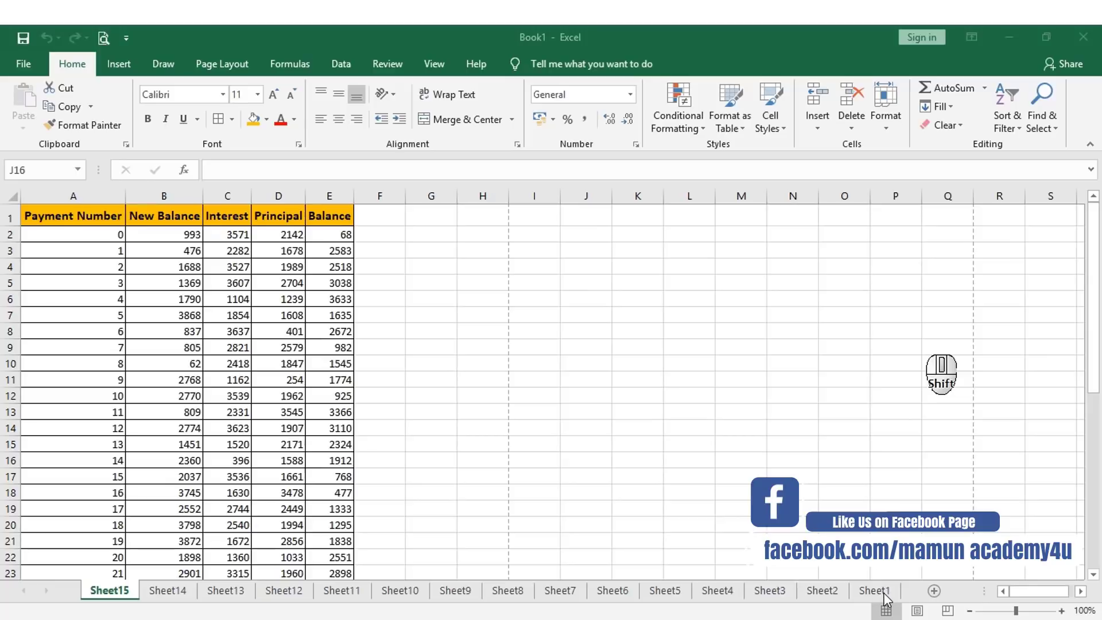
Step: Shift+click Sheet1 to group all fifteen sheets, then ungroup them showing Sheet1
left_click(884, 593)
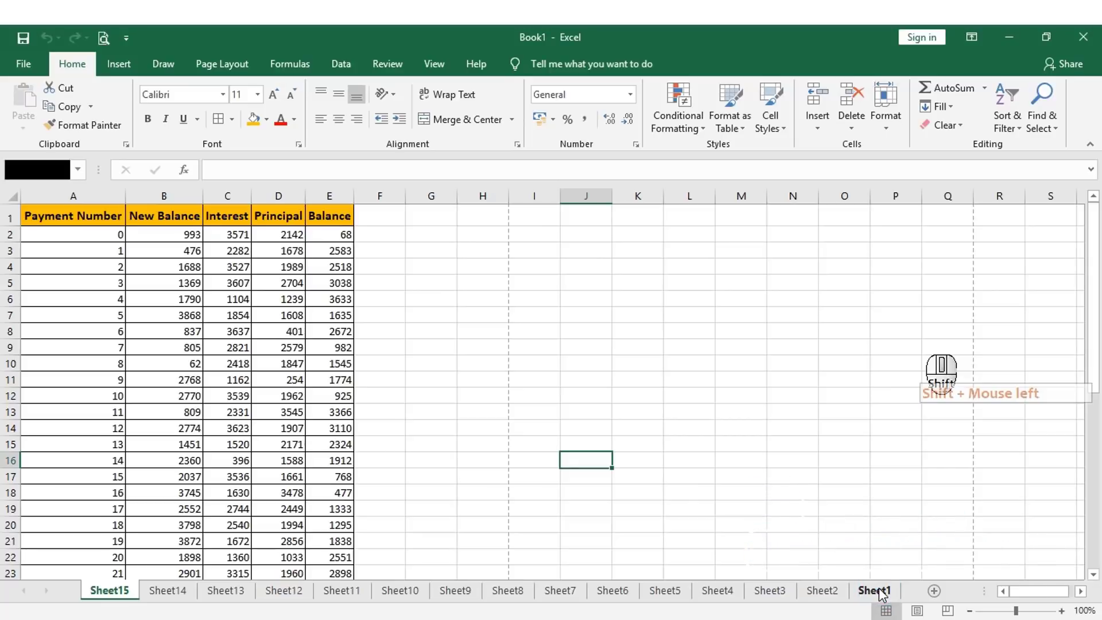
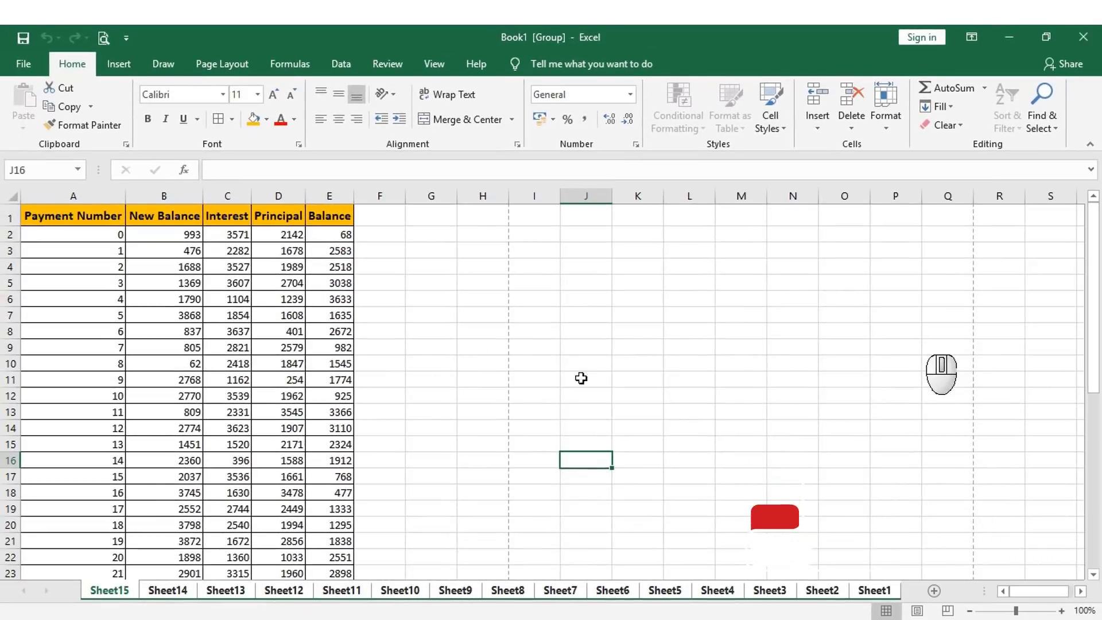
left_click(624, 450)
left_click(626, 603)
left_click(629, 598)
left_click(614, 488)
left_click(880, 597)
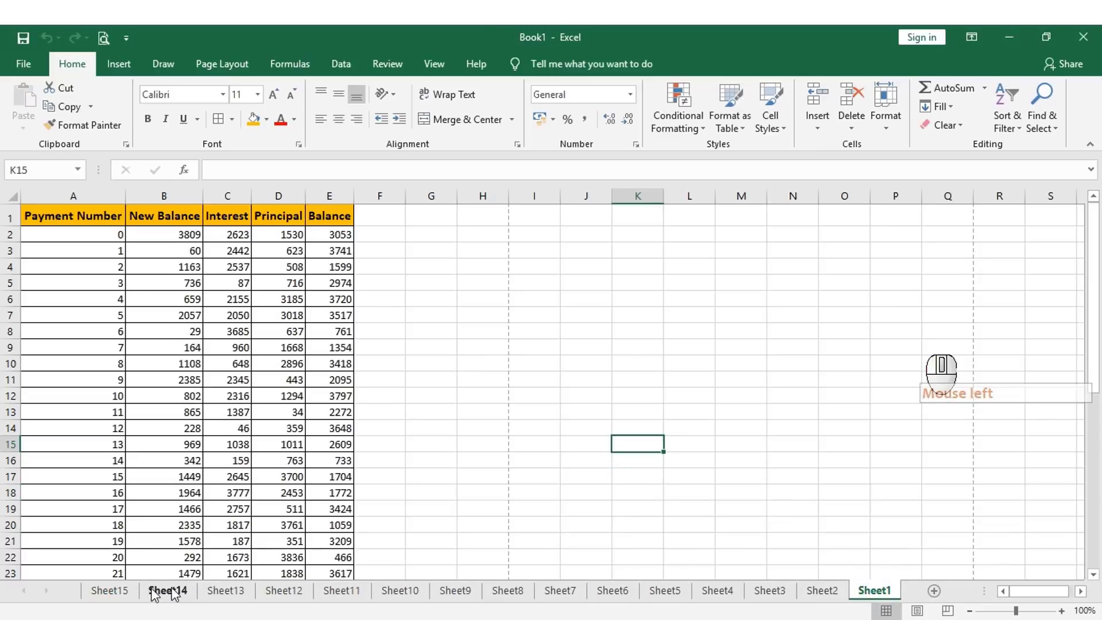
Step: Return to Sheet15 and group every sheet through Sheet1 again so the title shows [Group]
left_click(128, 592)
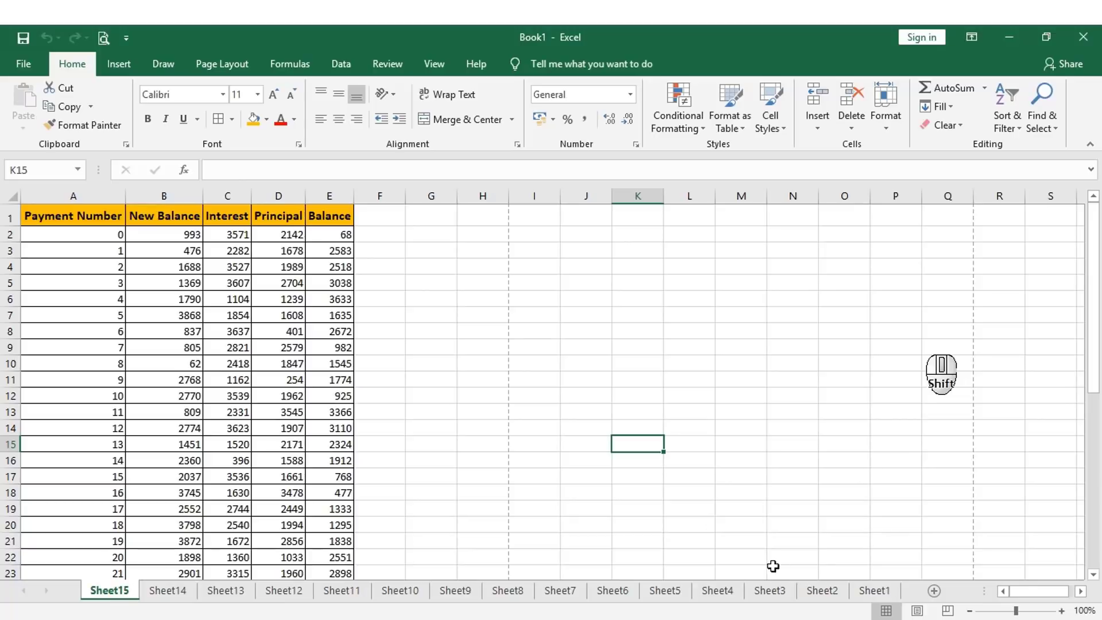
left_click(883, 593)
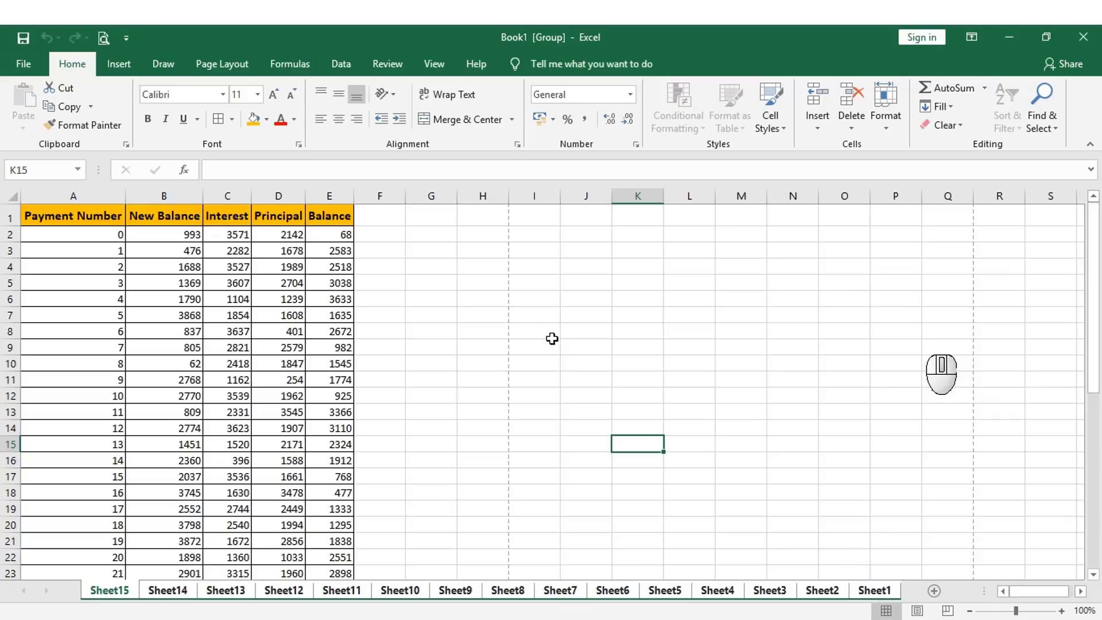
Step: Bring up the print preview for the grouped sheets with Ctrl+P
key("ctrl+p")
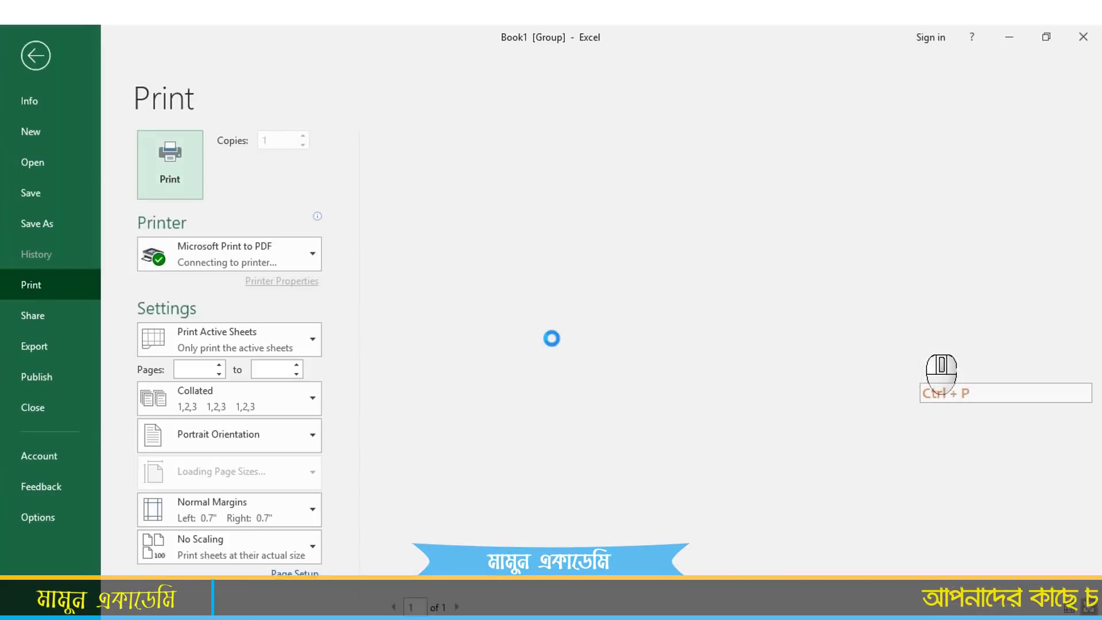
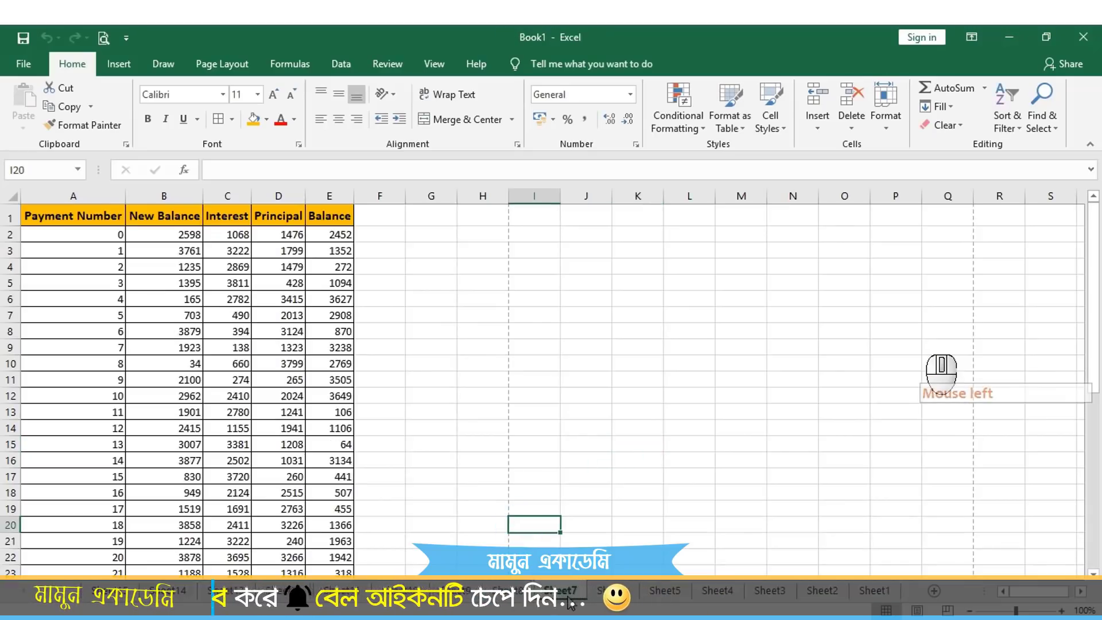
Step: Preview the grouped workbook as 1 of 15 pages and print all sheets at once
key("ctrl+p")
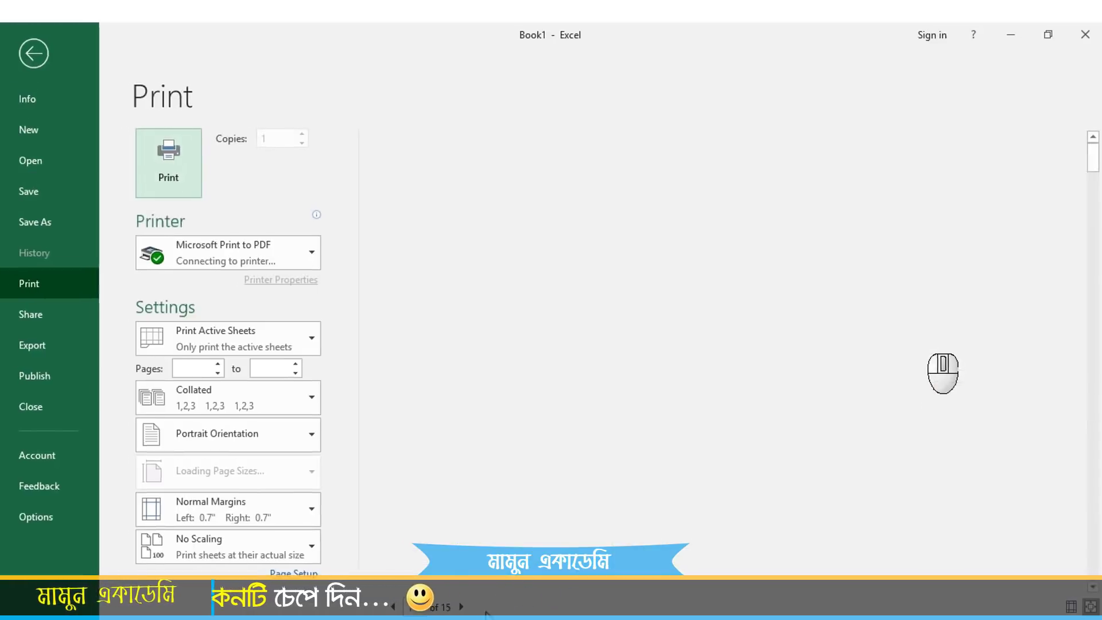
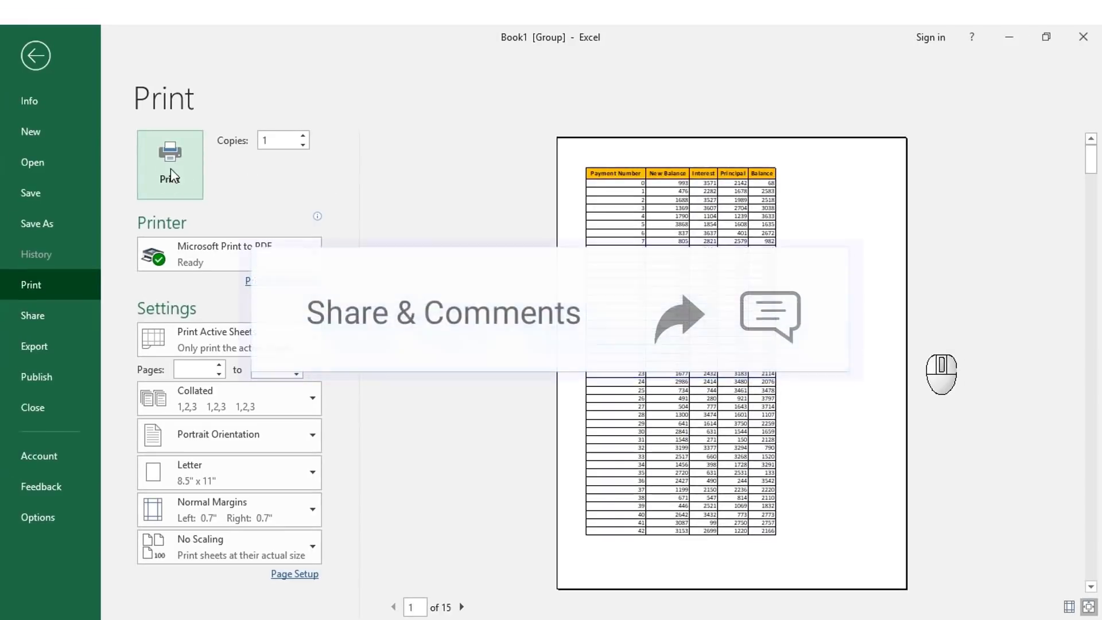
left_click(176, 163)
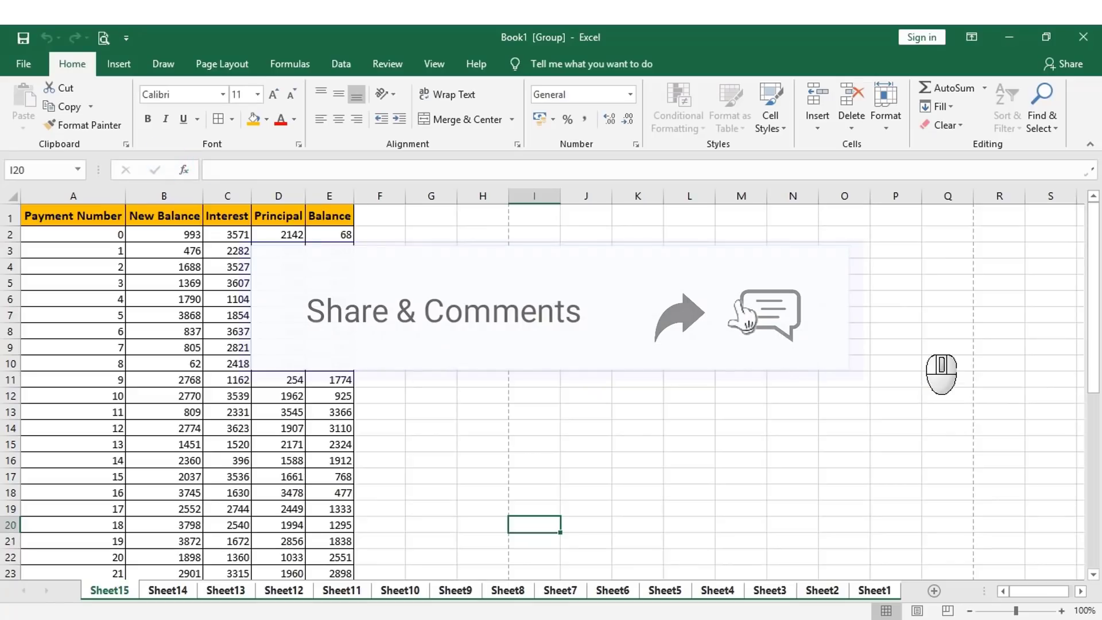
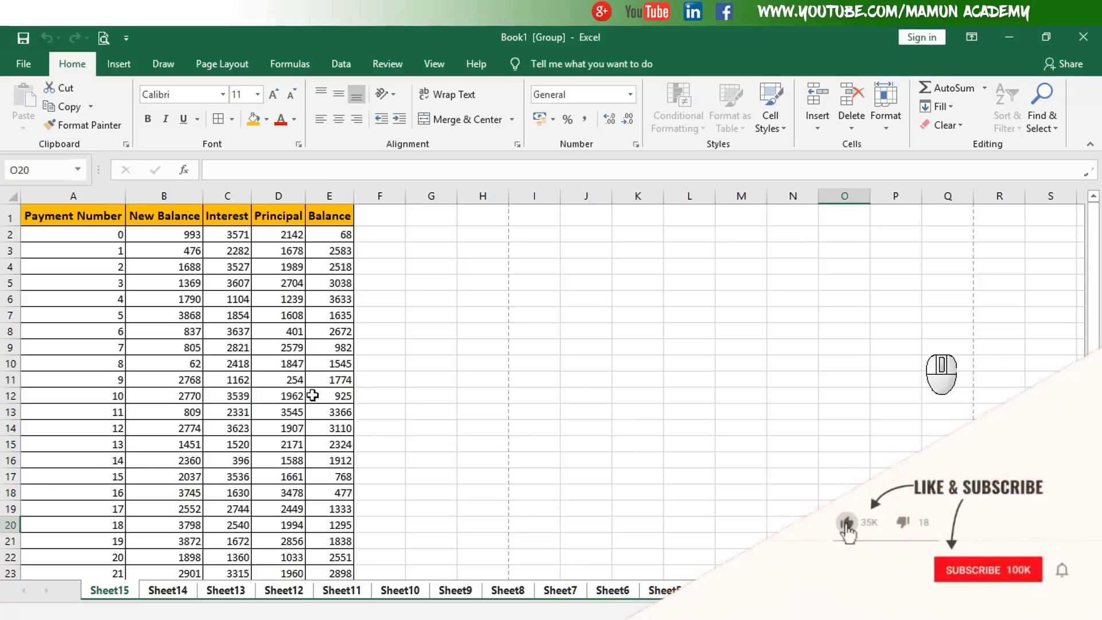
key("ctrl+p")
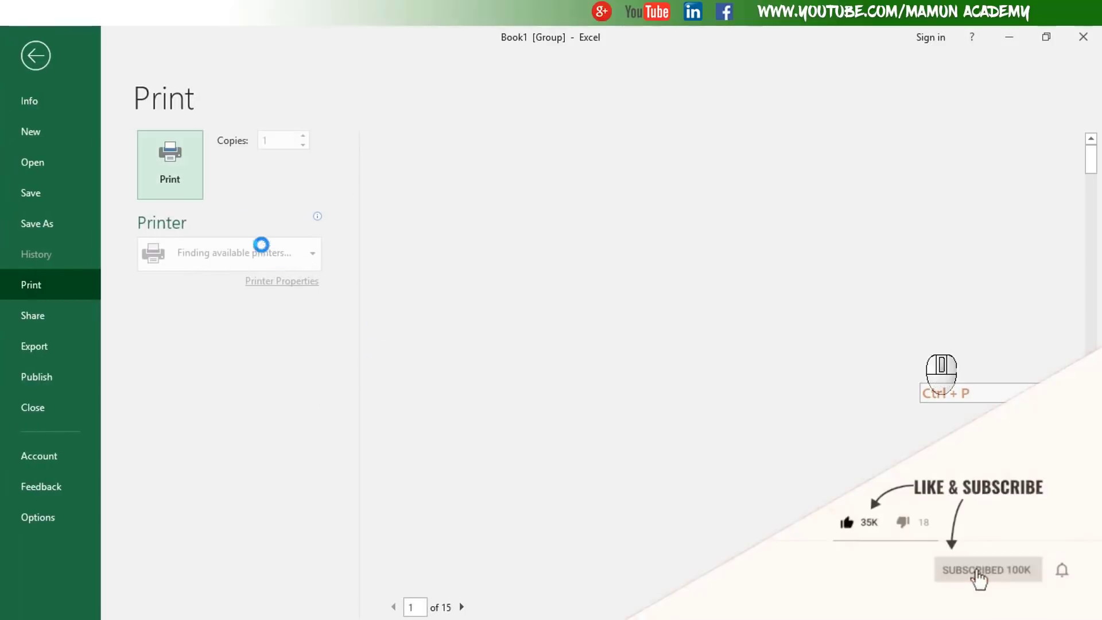